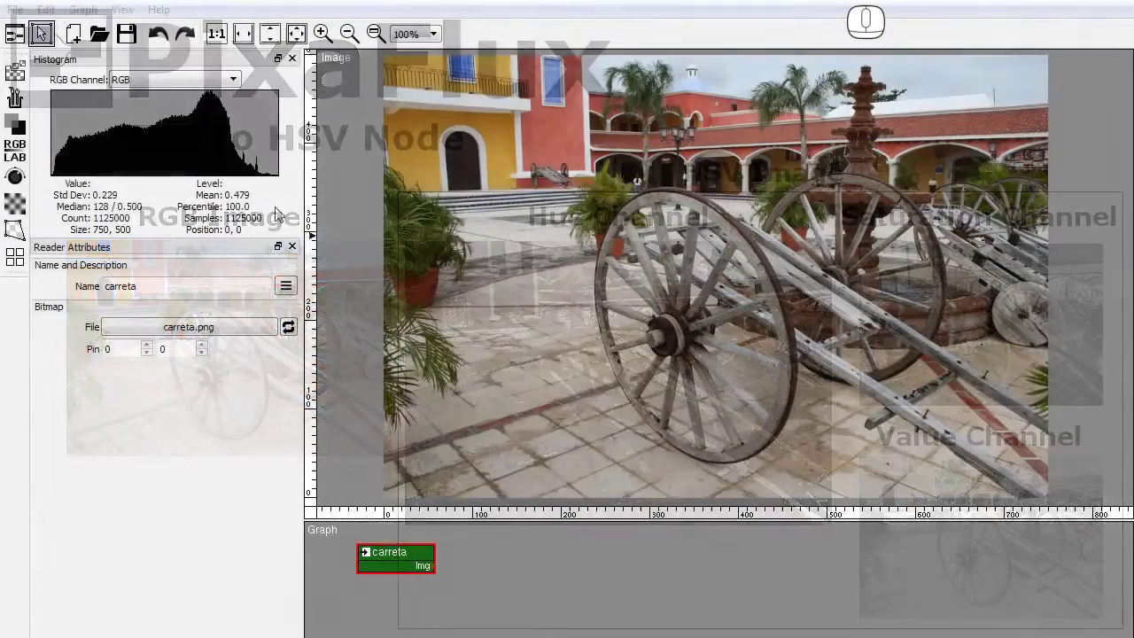
- Open the channel conversion node list with To HSV highlighted
{"action": "left_click", "coordinate": [22, 161]}
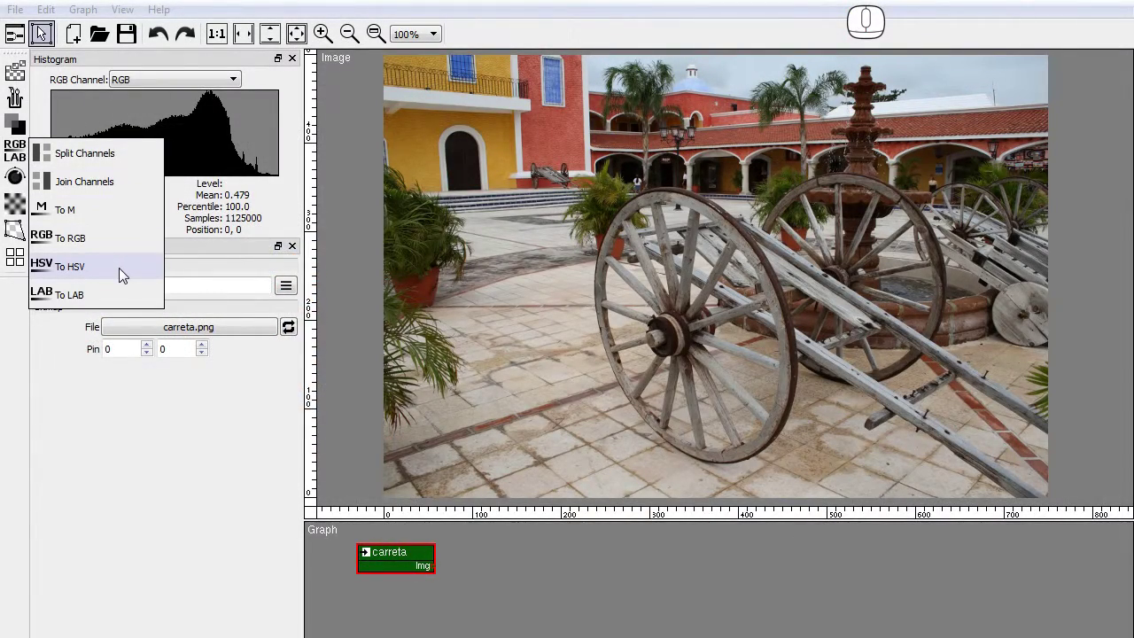
- Place the To HSV node after carreta and view the saturation and value histograms
{"action": "left_click_drag", "start_coordinate": [123, 272], "coordinate": [468, 545]}
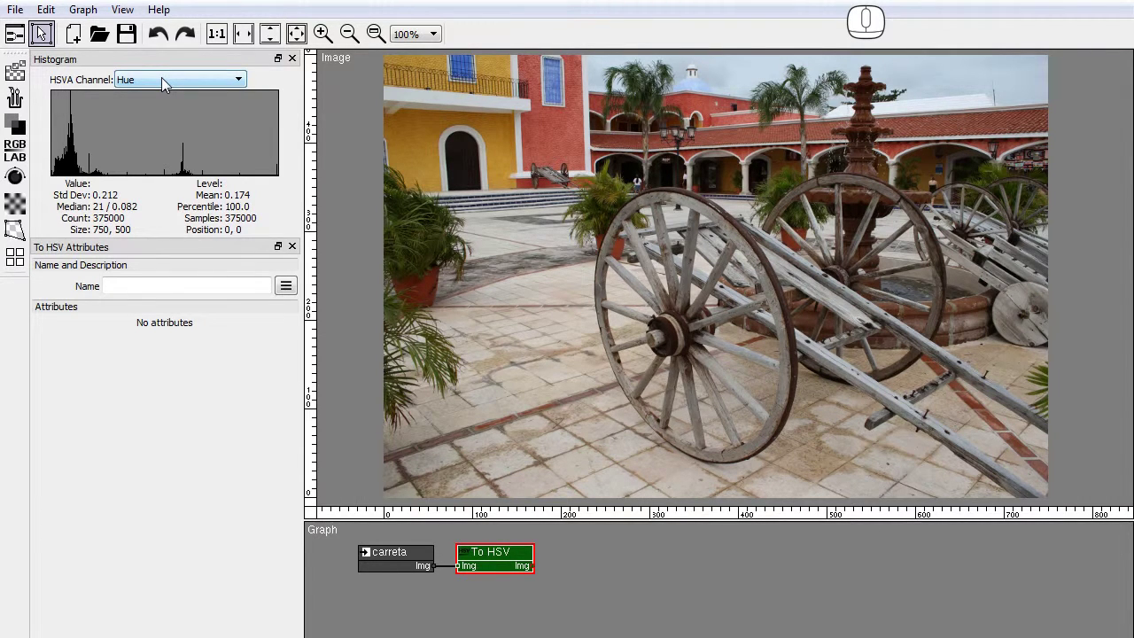
{"action": "left_click", "coordinate": [164, 85]}
{"action": "left_click", "coordinate": [160, 110]}
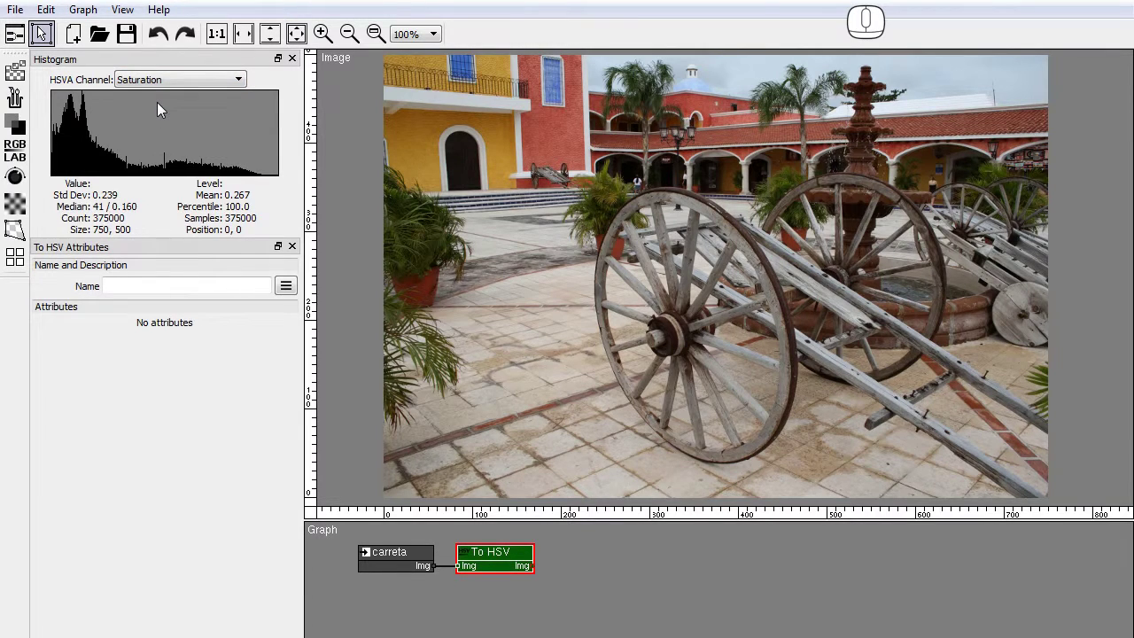
{"action": "left_click", "coordinate": [158, 85]}
{"action": "left_click", "coordinate": [156, 124]}
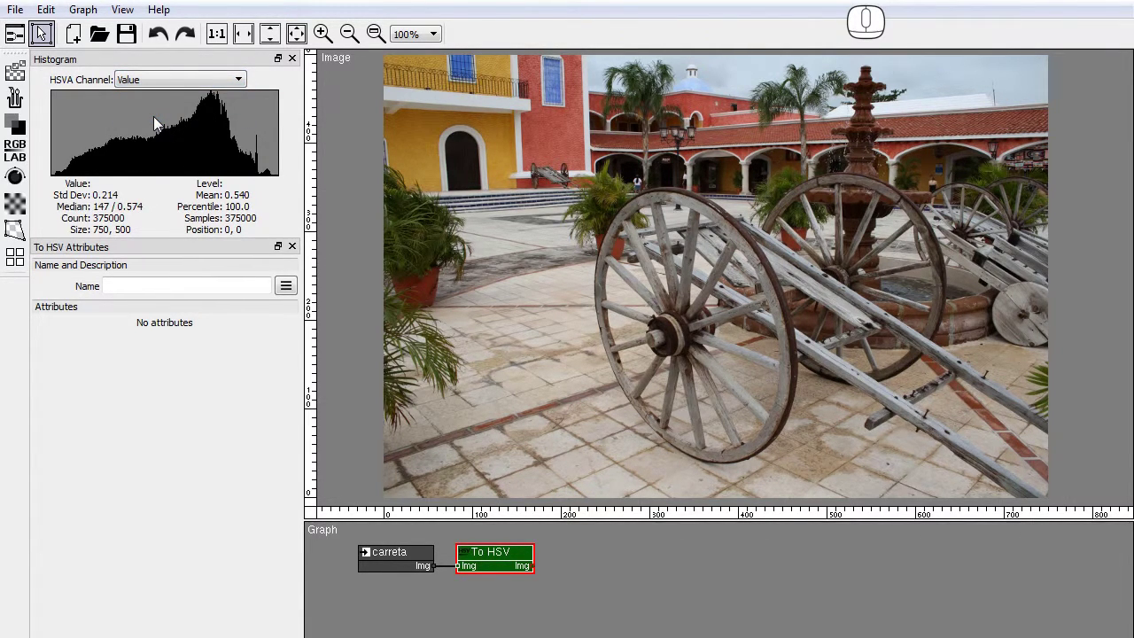
- Add a Split Channels node after To HSV for hue, saturation, value and alpha outputs
{"action": "left_click", "coordinate": [12, 154]}
{"action": "left_click_drag", "start_coordinate": [65, 149], "coordinate": [566, 553]}
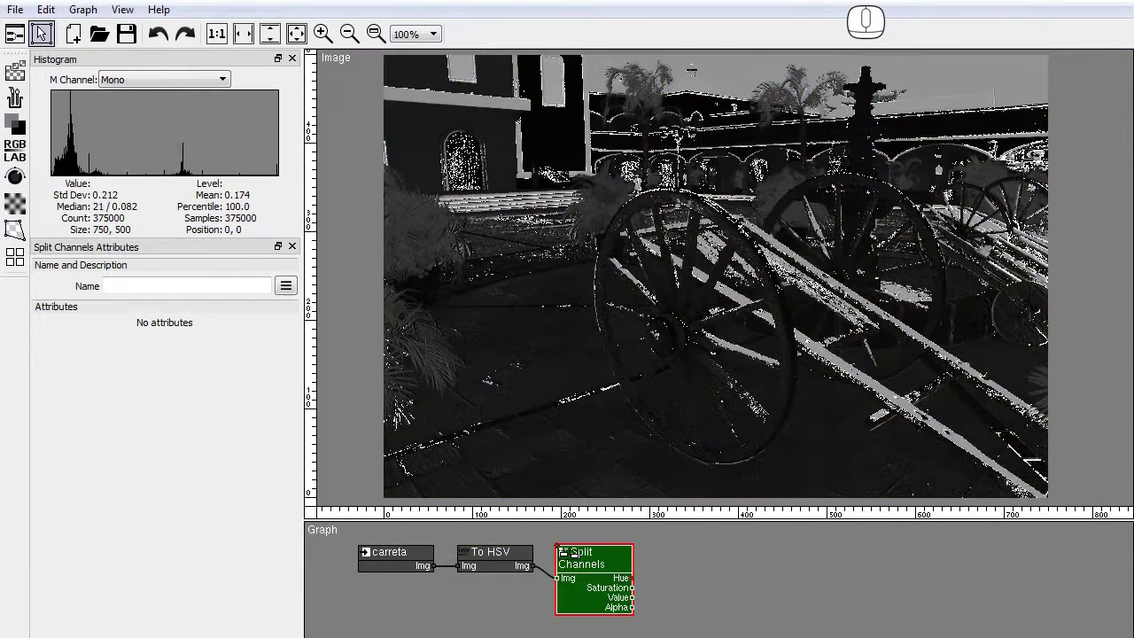